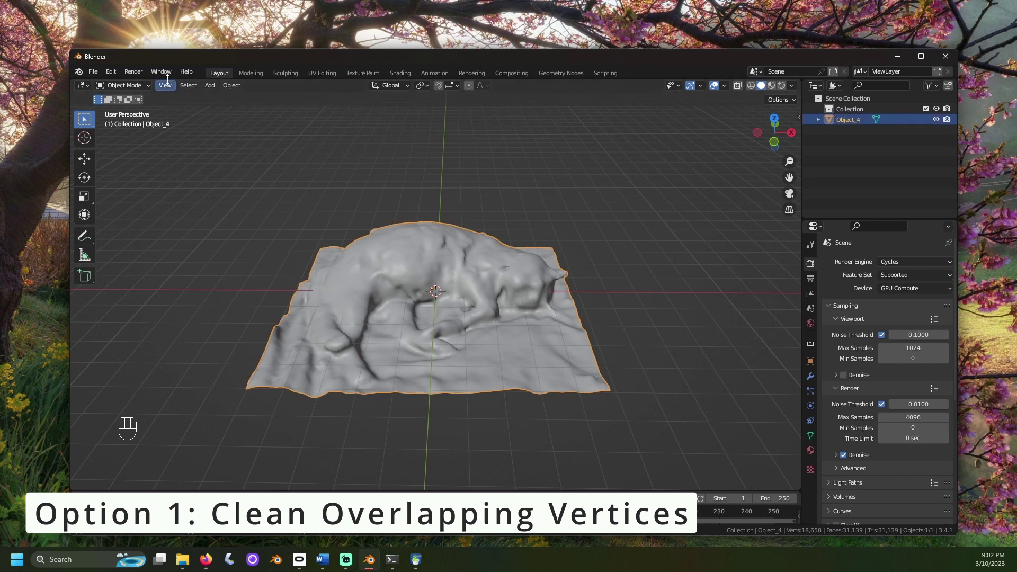
Select all vertices of the cat mesh and merge them by distance, removing 16248 duplicates.
{"action": "left_click_drag", "start_coordinate": [142, 88], "coordinate": [135, 110]}
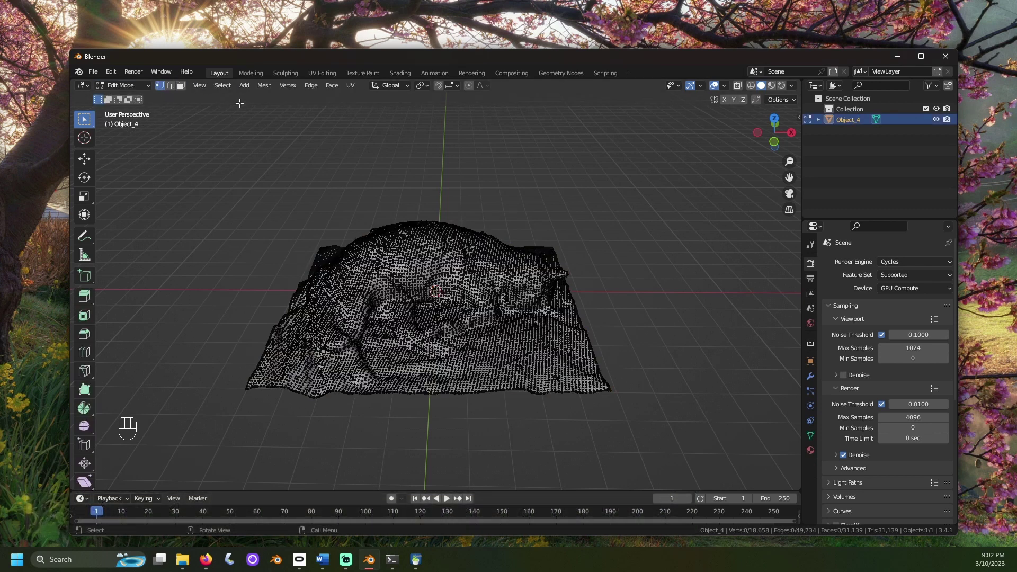
{"action": "key", "text": "a"}
{"action": "left_click_drag", "start_coordinate": [270, 94], "coordinate": [388, 410]}
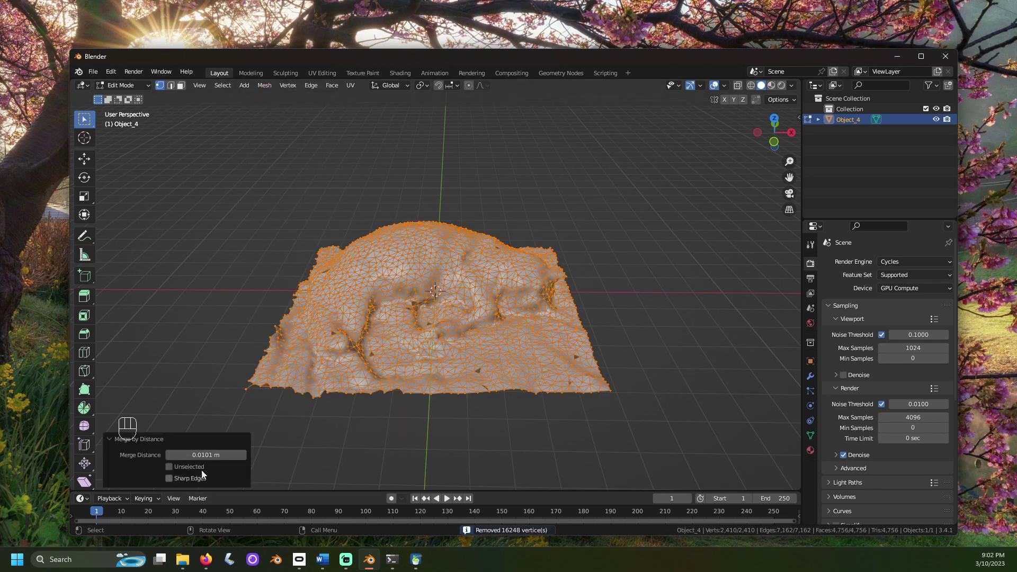
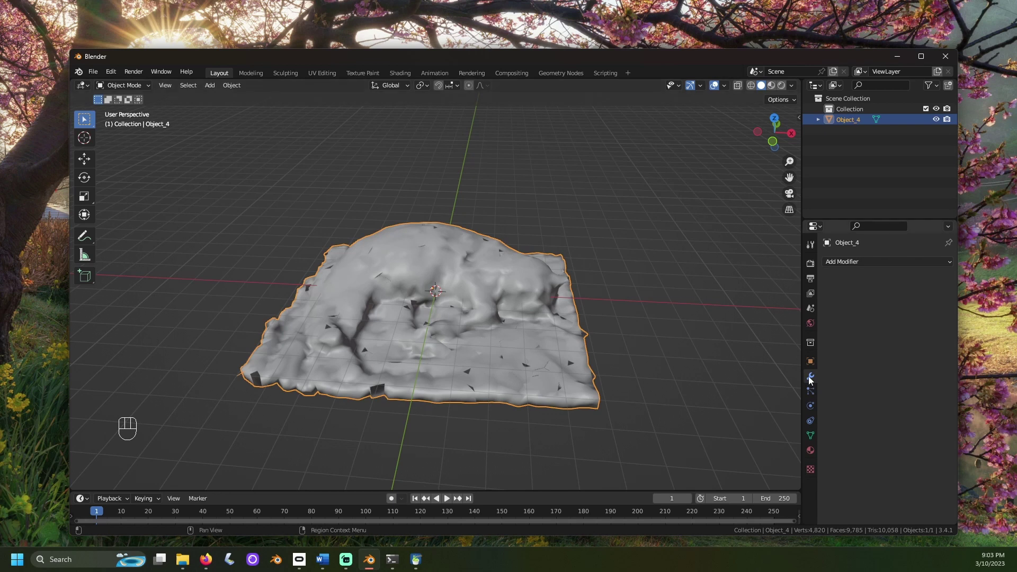
{"action": "left_click_drag", "start_coordinate": [874, 265], "coordinate": [765, 410]}
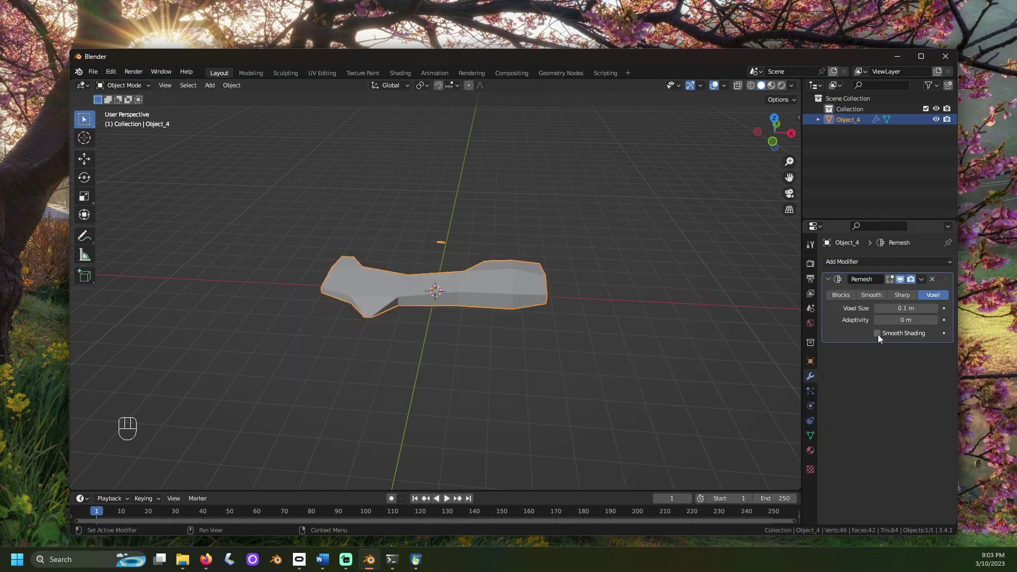
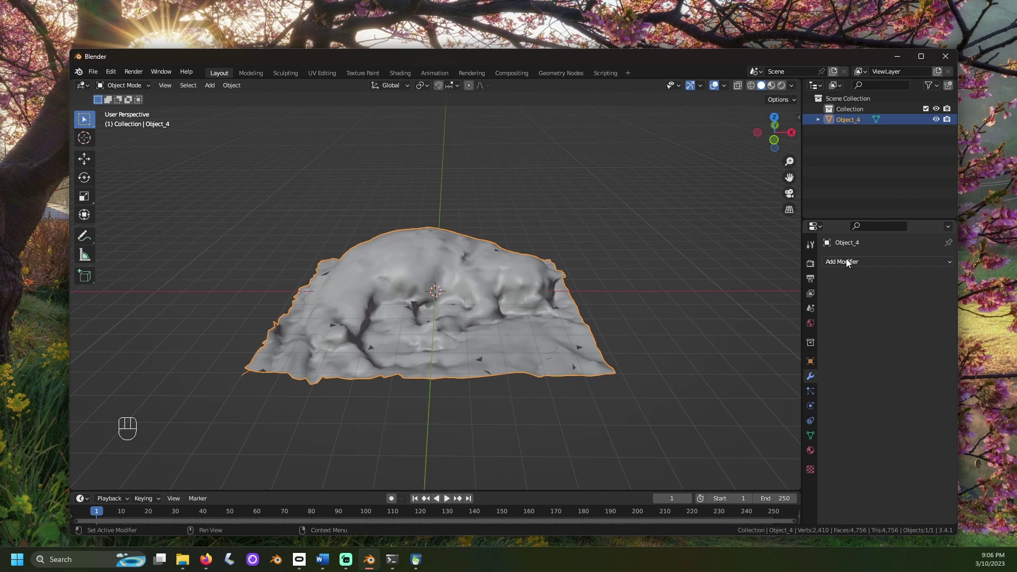
Add a Solidify modifier with 0.04 m thickness to the cat mesh and apply it.
{"action": "left_click_drag", "start_coordinate": [850, 263], "coordinate": [760, 447]}
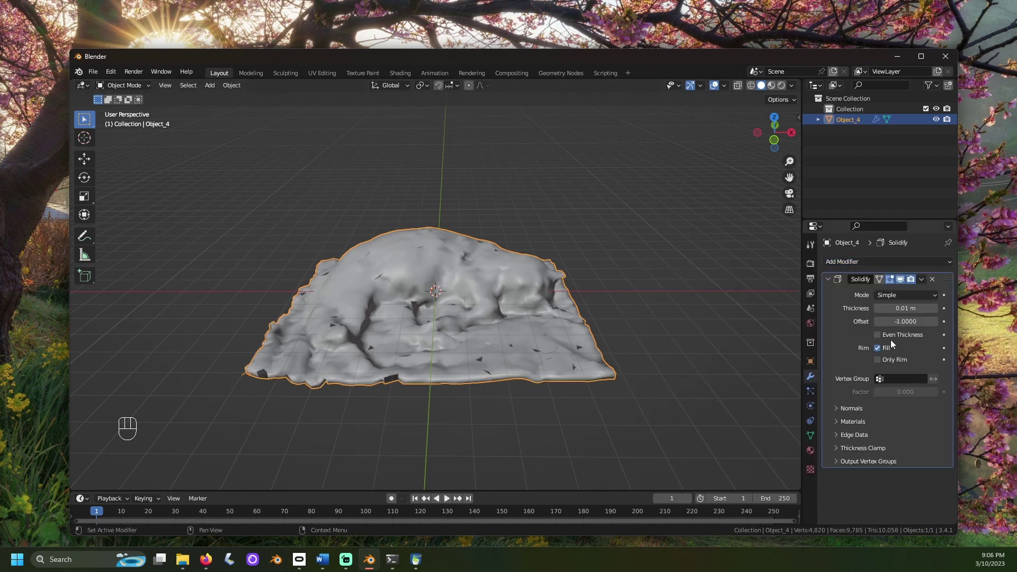
{"action": "left_click_drag", "start_coordinate": [662, 350], "coordinate": [665, 317]}
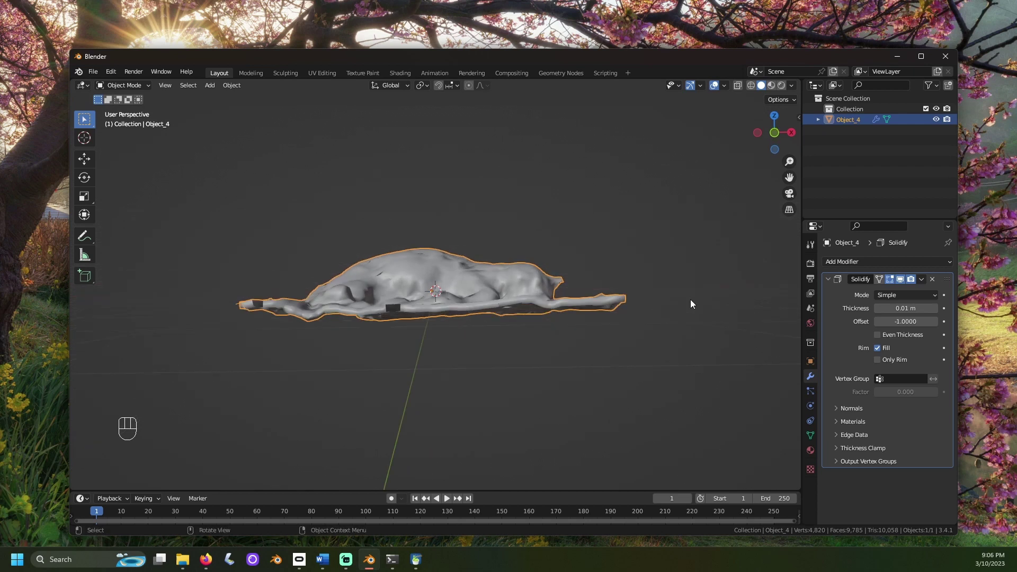
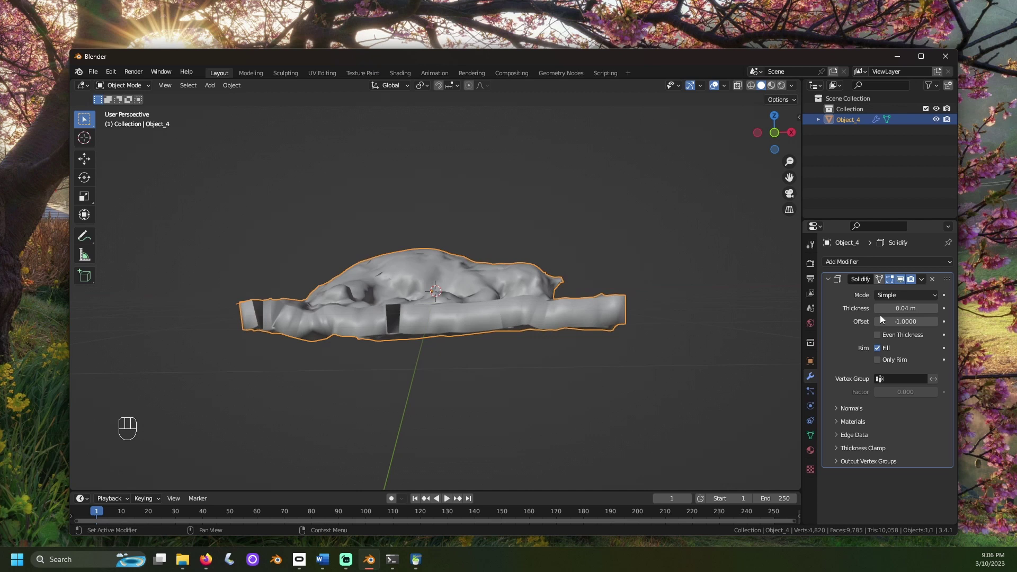
{"action": "left_click", "coordinate": [882, 315]}
{"action": "left_click_drag", "start_coordinate": [928, 286], "coordinate": [907, 292]}
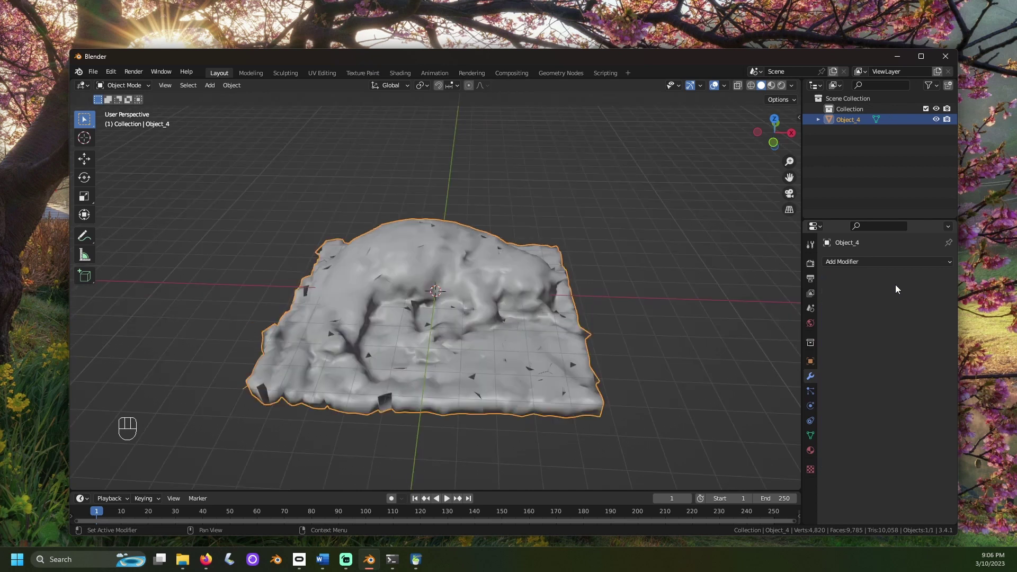
Add a Voxel Remesh modifier at 0.00672 m and apply it, giving a closed 22,226-face mesh.
{"action": "left_click_drag", "start_coordinate": [872, 267], "coordinate": [766, 407]}
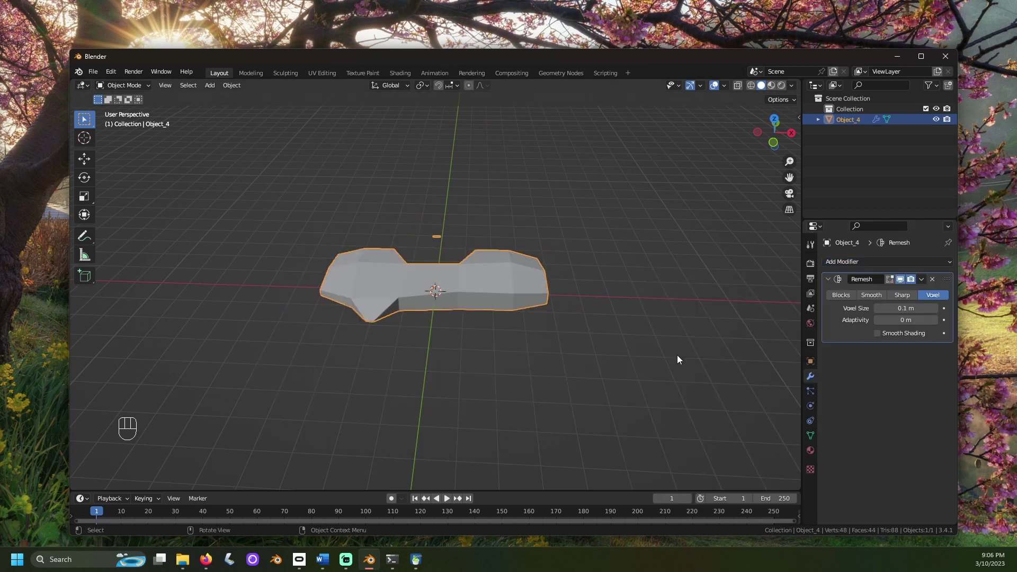
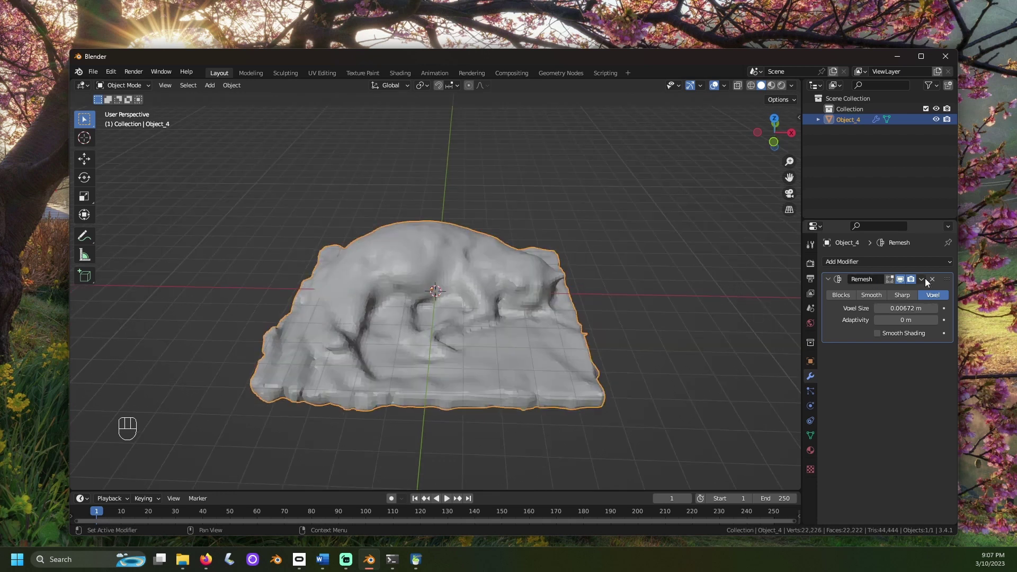
{"action": "left_click_drag", "start_coordinate": [926, 281], "coordinate": [892, 297]}
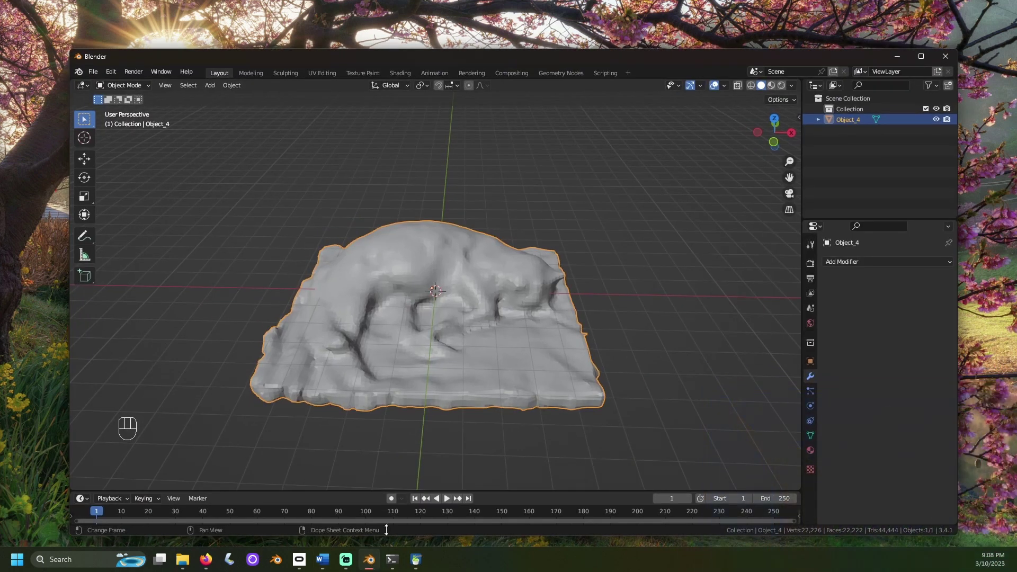
Switch the viewport to Material Preview shading and orbit around the remeshed cat.
{"action": "left_click_drag", "start_coordinate": [705, 155], "coordinate": [706, 153]}
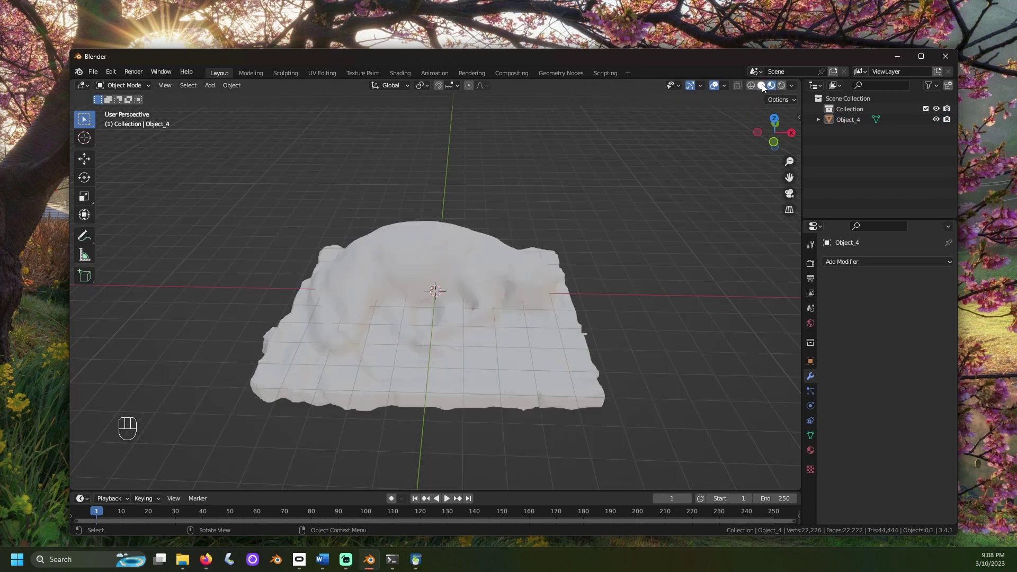
{"action": "left_click_drag", "start_coordinate": [586, 274], "coordinate": [592, 260]}
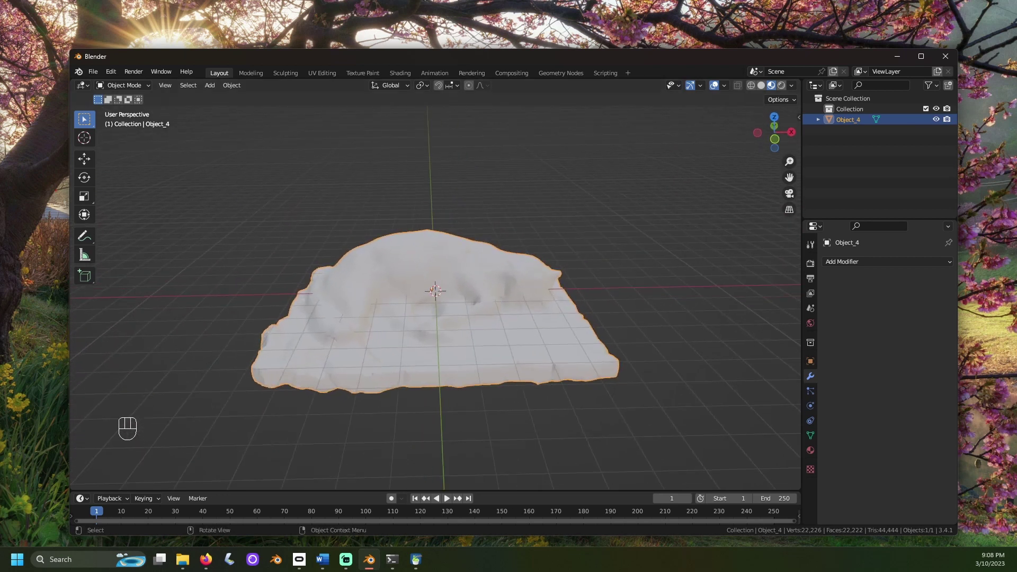